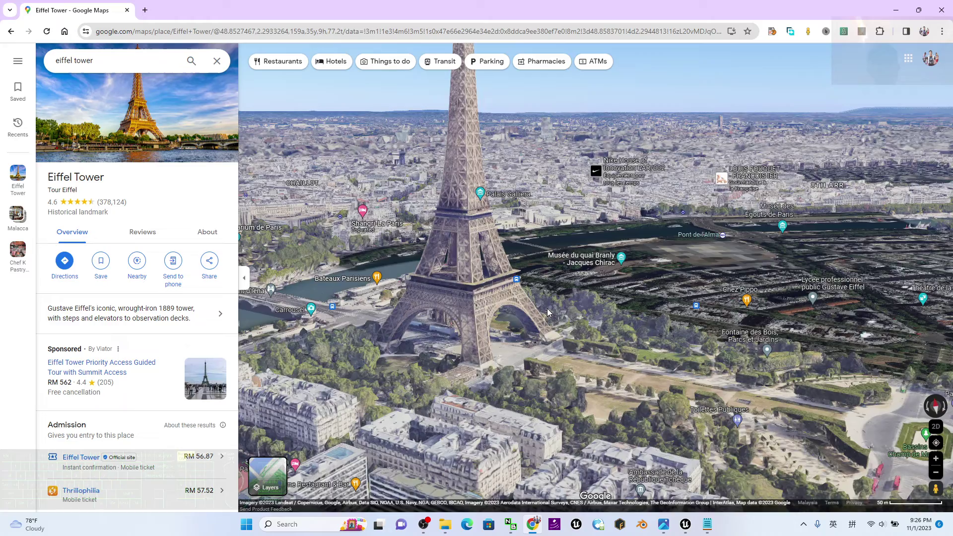
- Recentre the Google Maps 3D view on the Eiffel Tower and leave the browser
{"action": "left_click", "coordinate": [531, 355]}
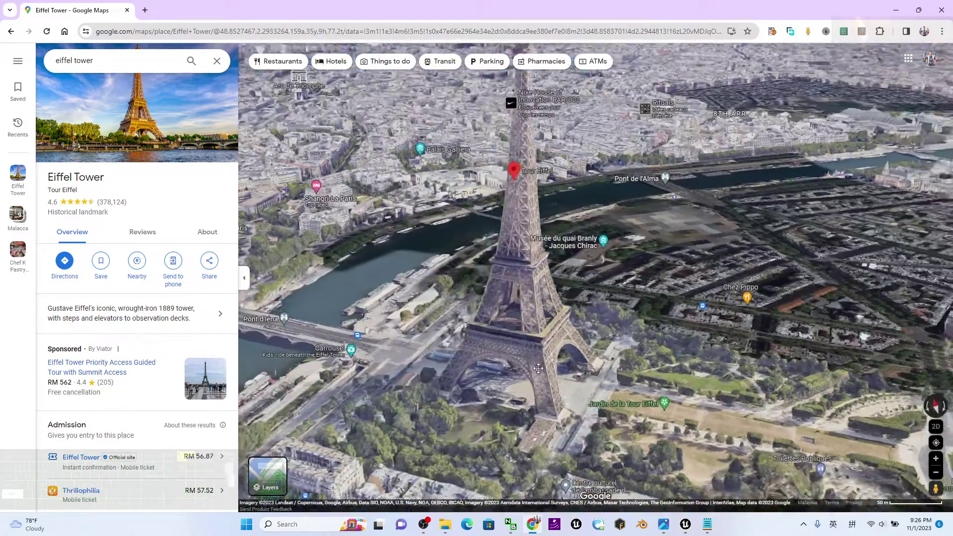
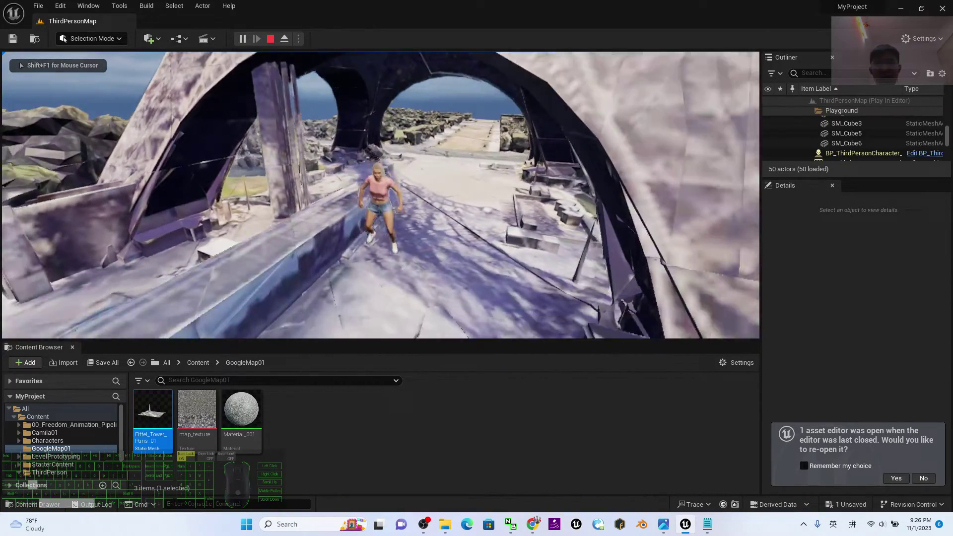
{"action": "key", "text": "Escape"}
{"action": "left_click", "coordinate": [905, 9]}
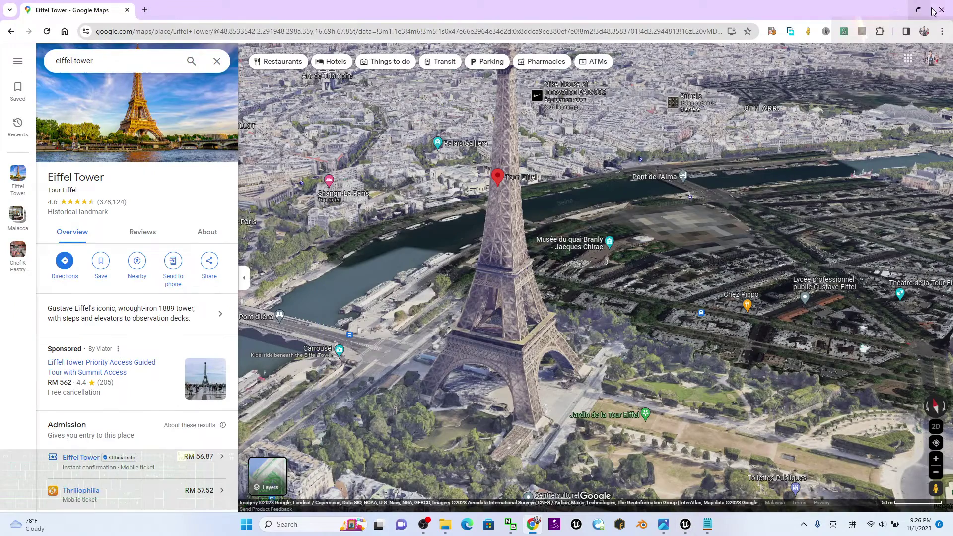
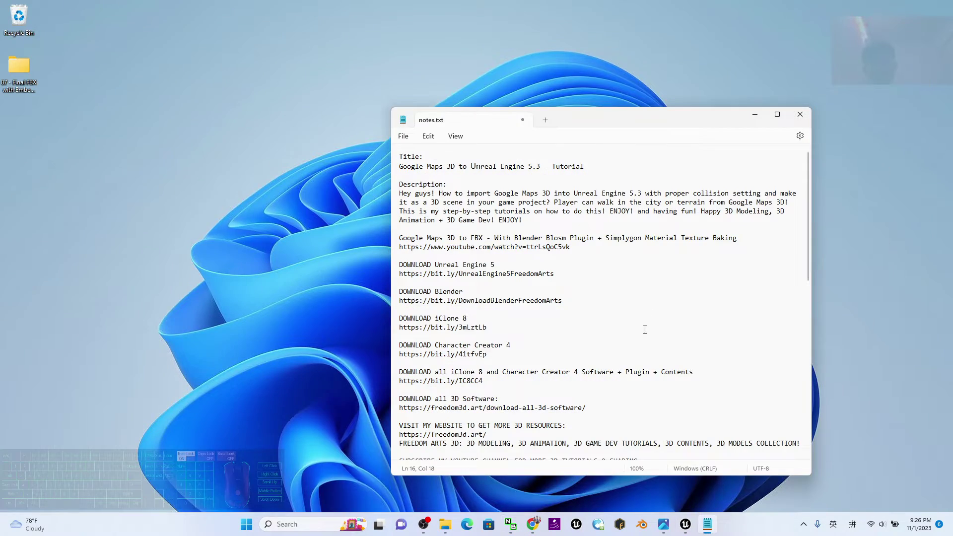
- Highlight the tutorial link in notes.txt and open the 07 - Final FBX folder beside the notes
{"action": "left_click", "coordinate": [568, 251]}
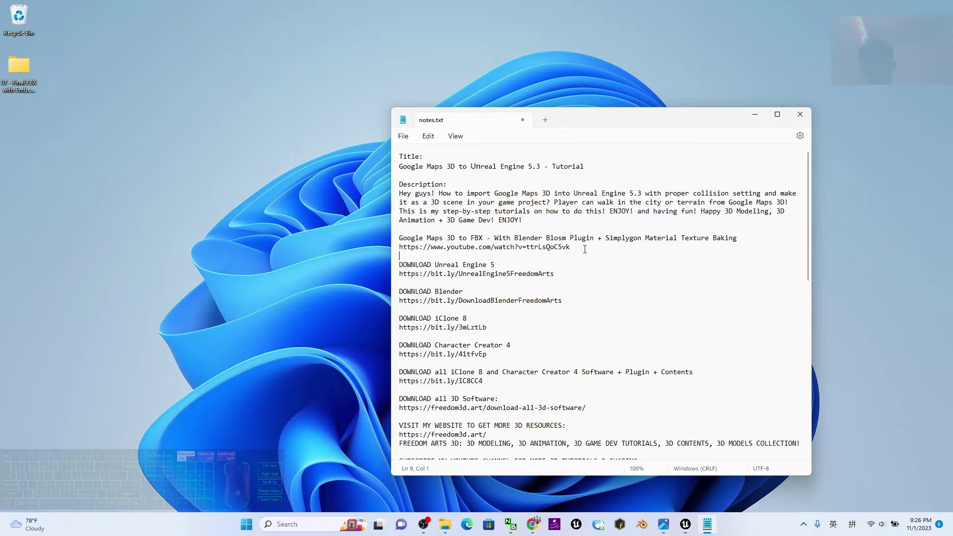
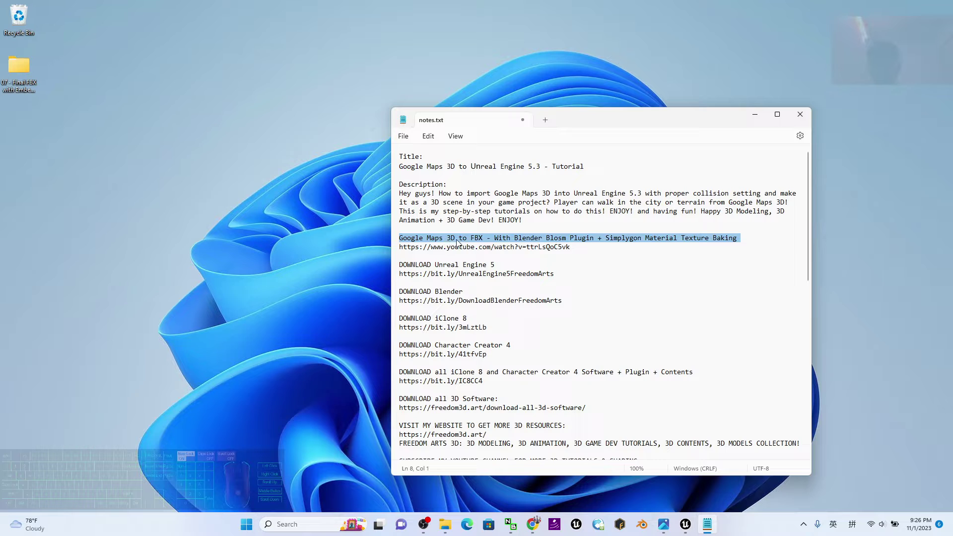
{"action": "left_click", "coordinate": [518, 241]}
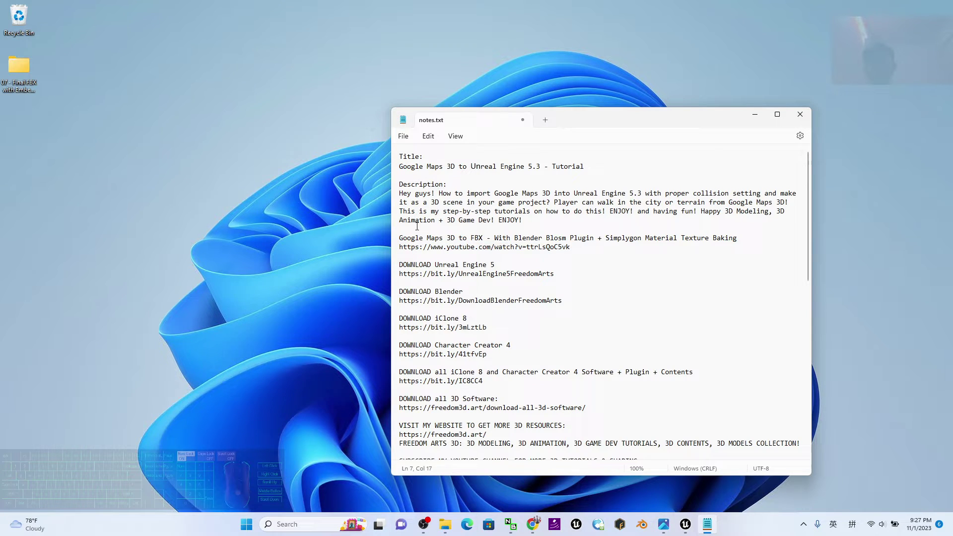
{"action": "double_click", "coordinate": [25, 76]}
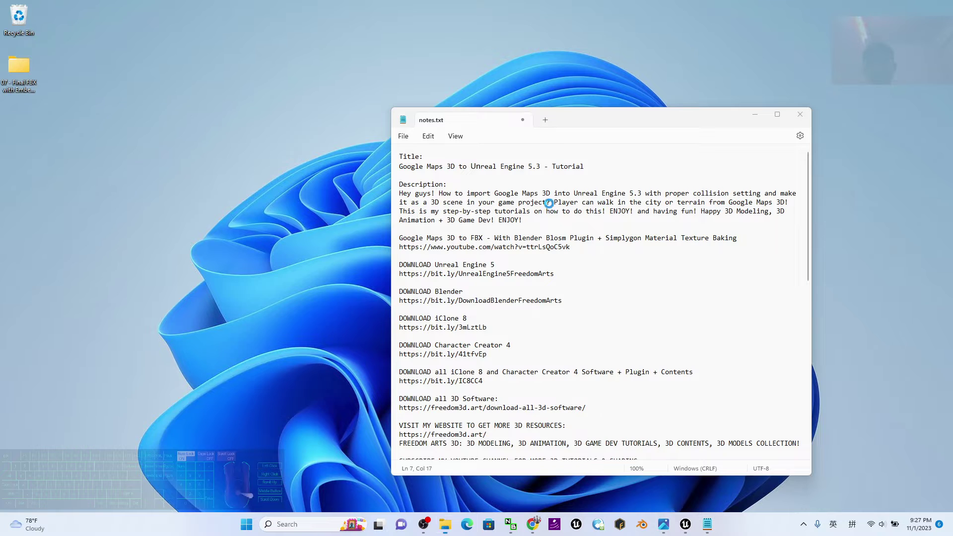
{"action": "left_click_drag", "start_coordinate": [421, 128], "coordinate": [323, 115]}
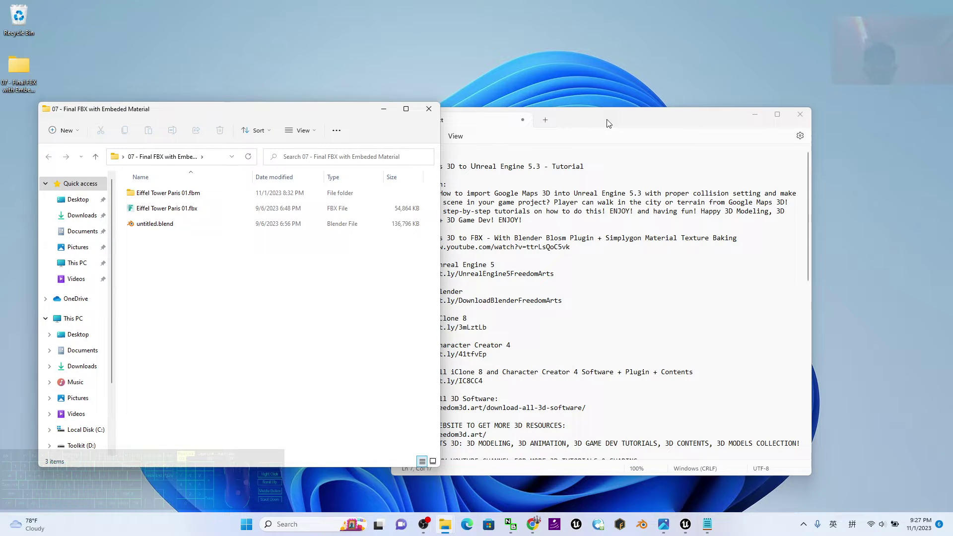
{"action": "left_click_drag", "start_coordinate": [612, 124], "coordinate": [675, 124]}
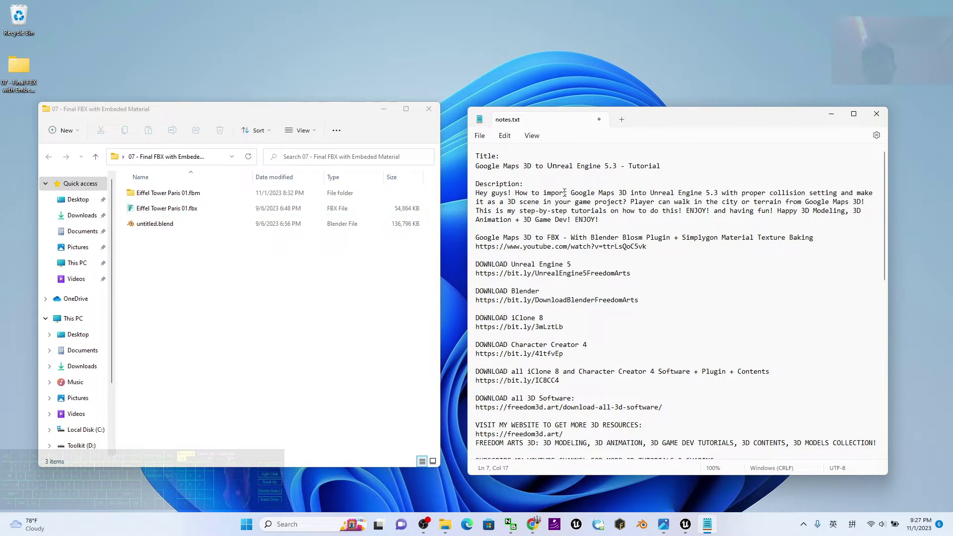
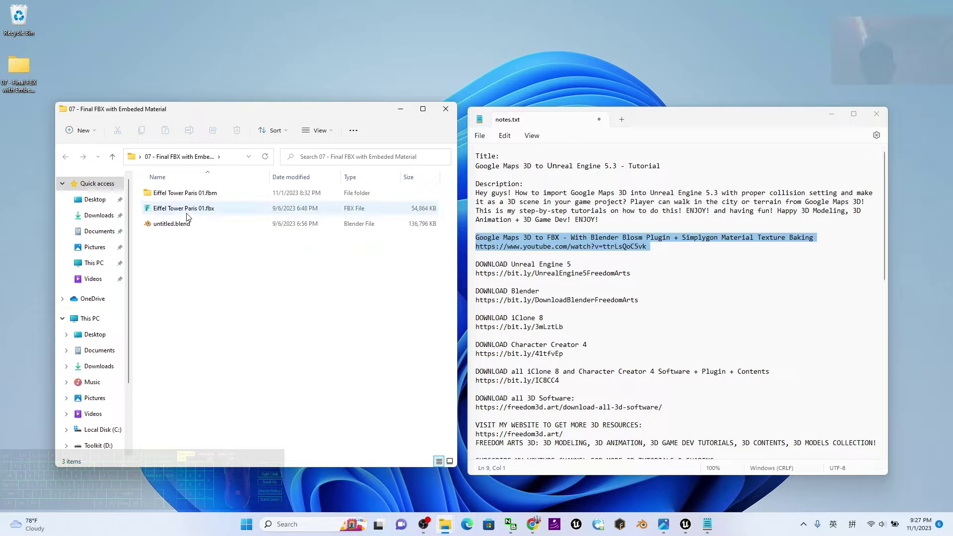
{"action": "left_click", "coordinate": [189, 215]}
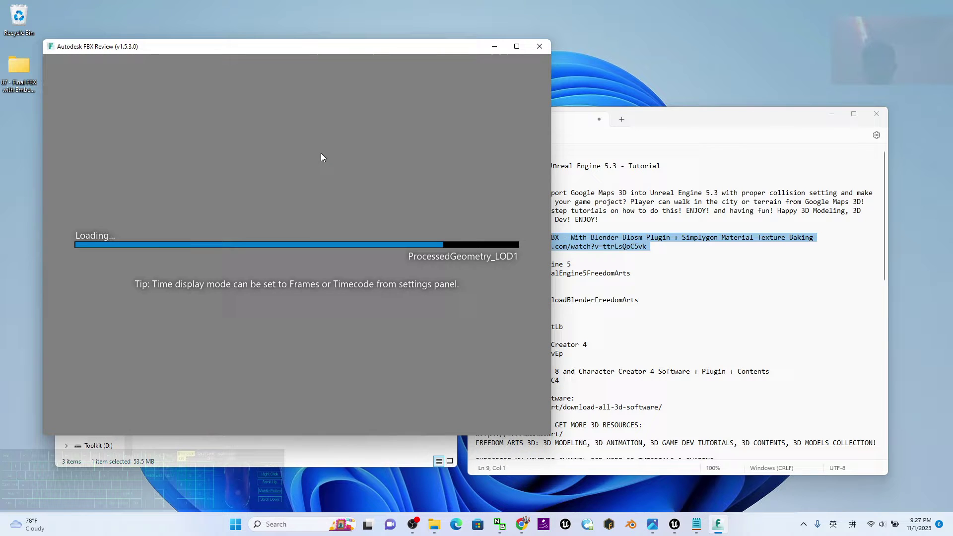
{"action": "scroll", "scroll_direction": "down", "scroll_amount": 3}
{"action": "scroll", "scroll_direction": "up", "scroll_amount": 3}
{"action": "left_click_drag", "start_coordinate": [366, 333], "coordinate": [256, 359]}
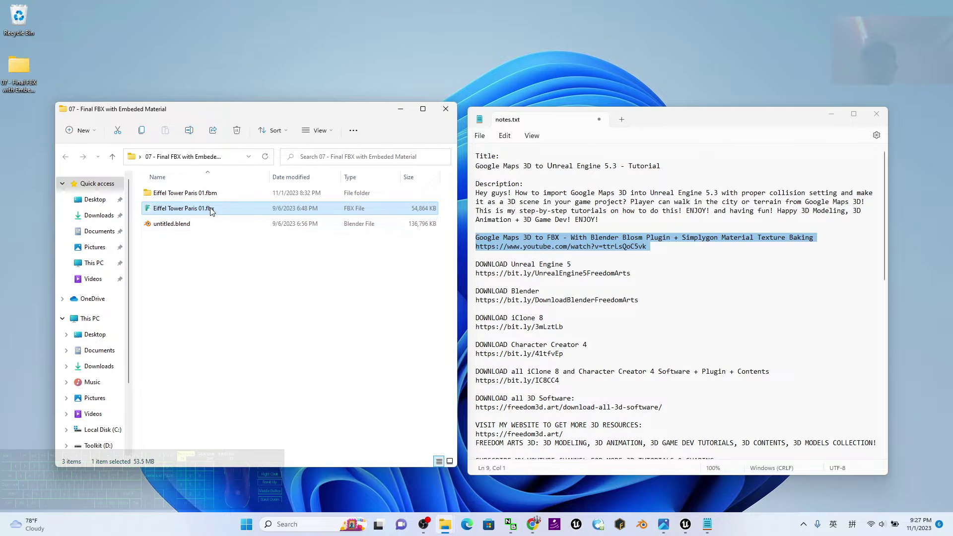
{"action": "left_click", "coordinate": [319, 347]}
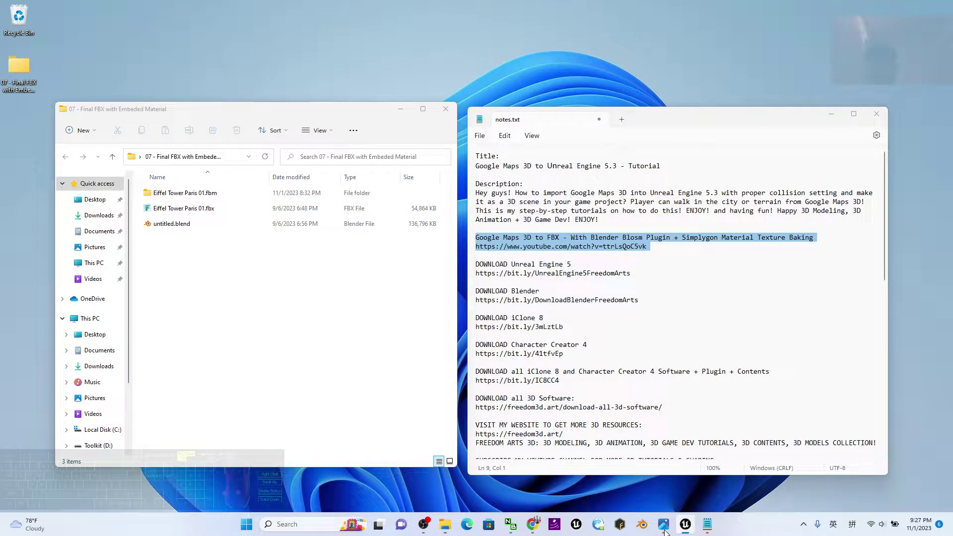
{"action": "scroll", "scroll_direction": "down", "scroll_amount": 3}
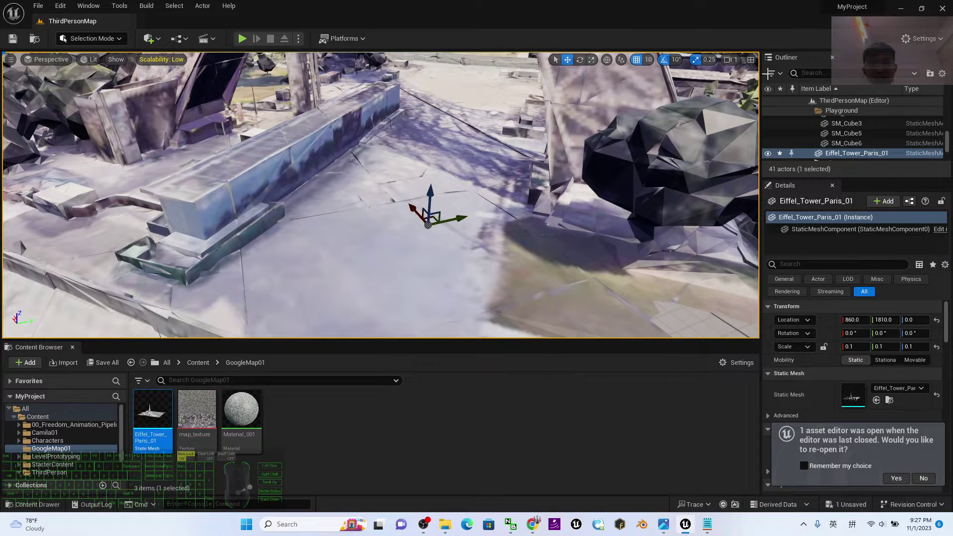
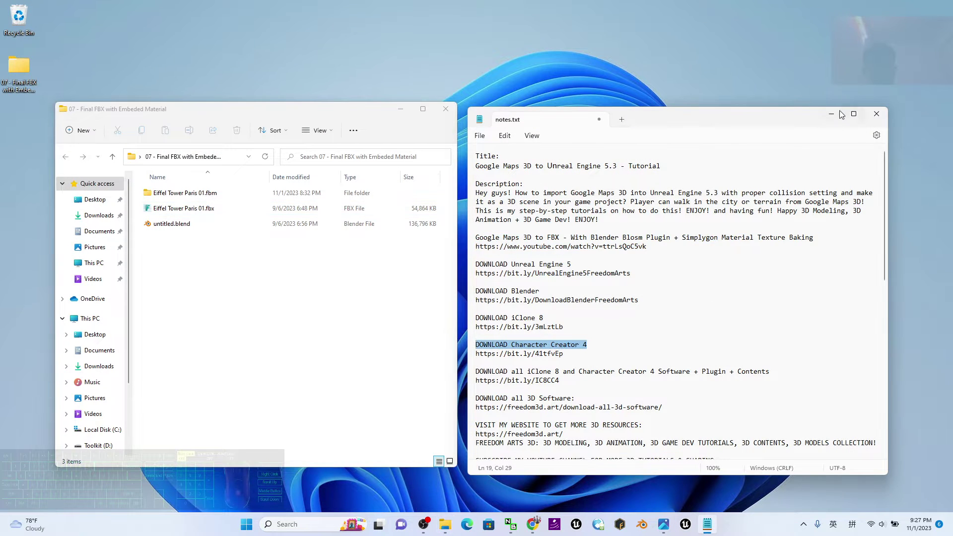
- Select Eiffel Tower Paris 01.fbx in the final FBX folder with the notes minimized
{"action": "left_click_drag", "start_coordinate": [319, 95], "coordinate": [309, 52]}
{"action": "left_click", "coordinate": [203, 251]}
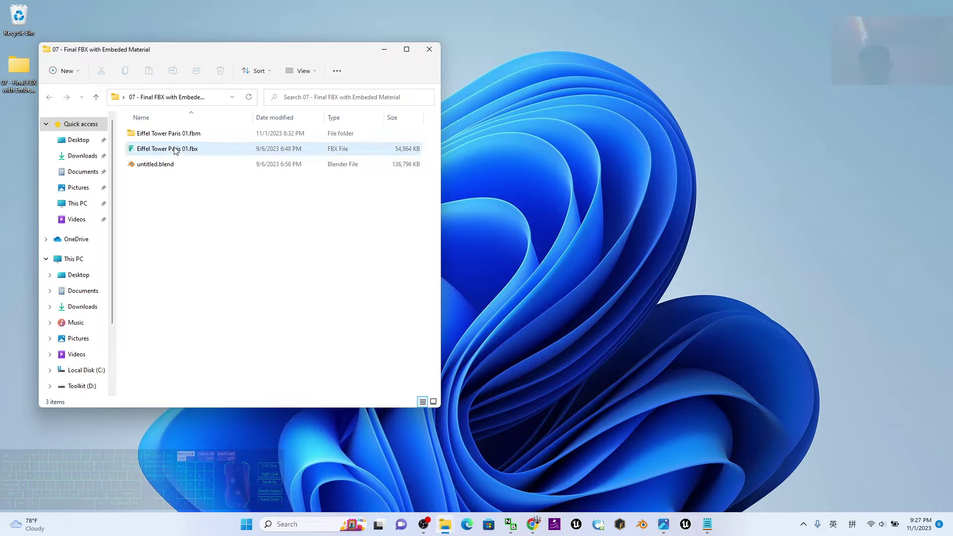
{"action": "left_click", "coordinate": [179, 150]}
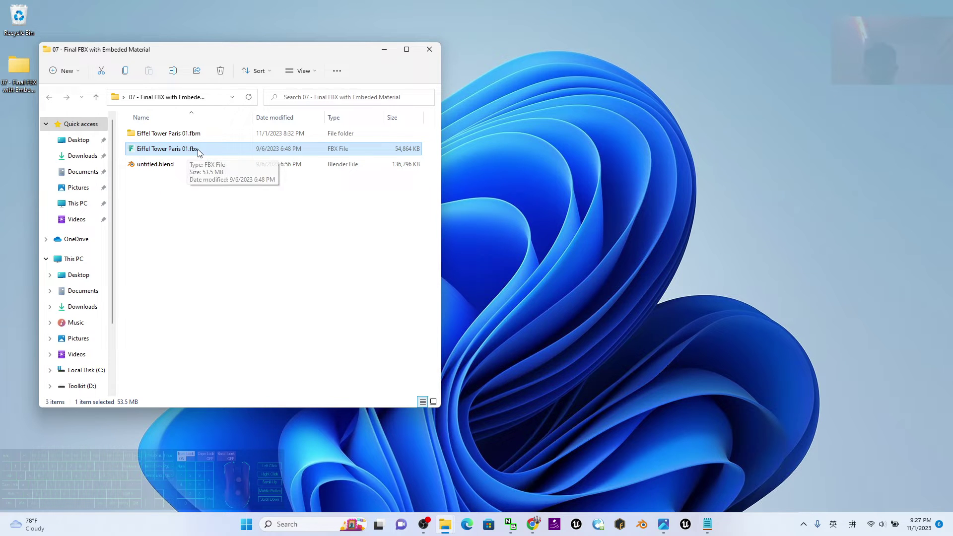
- Highlight the YouTube tutorial link in the notes, put them away and launch Unreal Engine
{"action": "left_click", "coordinate": [712, 529]}
{"action": "left_click", "coordinate": [552, 330]}
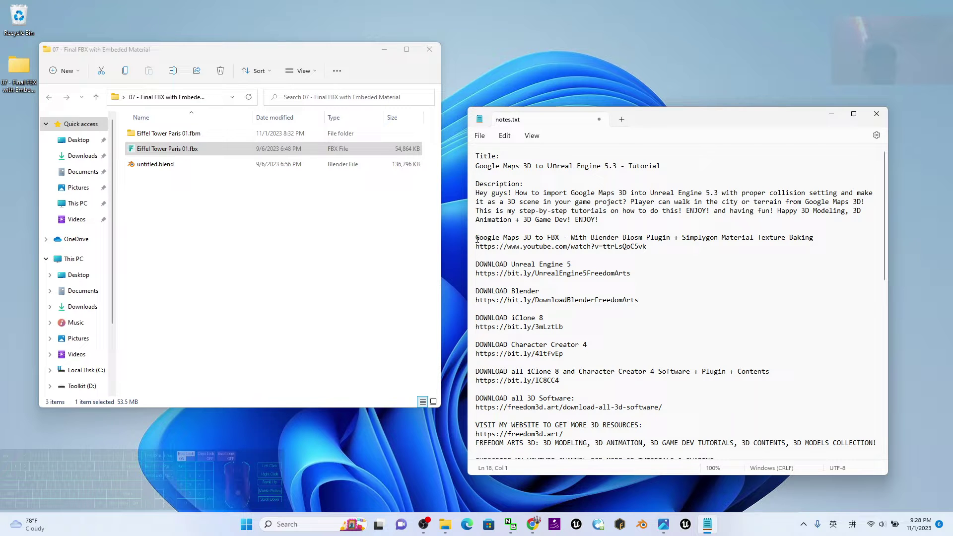
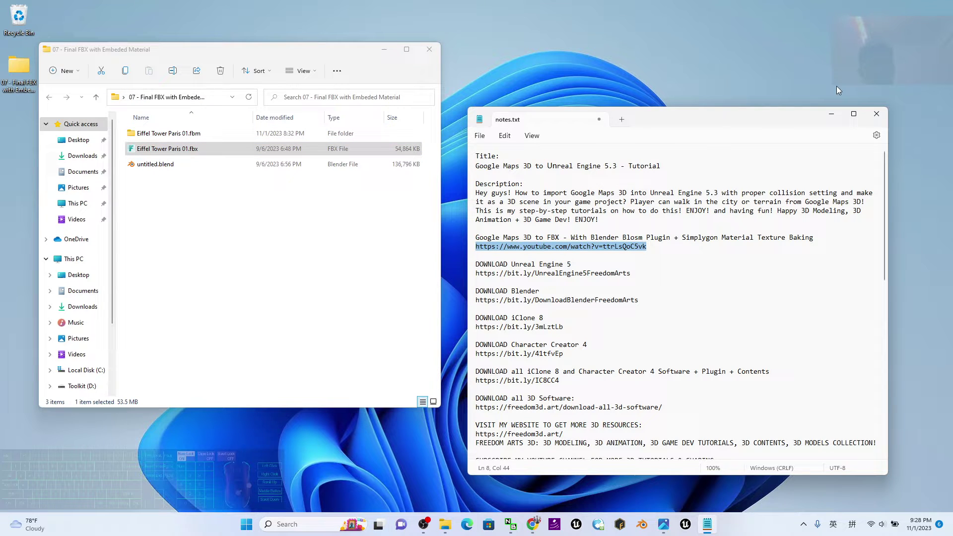
{"action": "left_click", "coordinate": [835, 117]}
{"action": "left_click", "coordinate": [559, 389]}
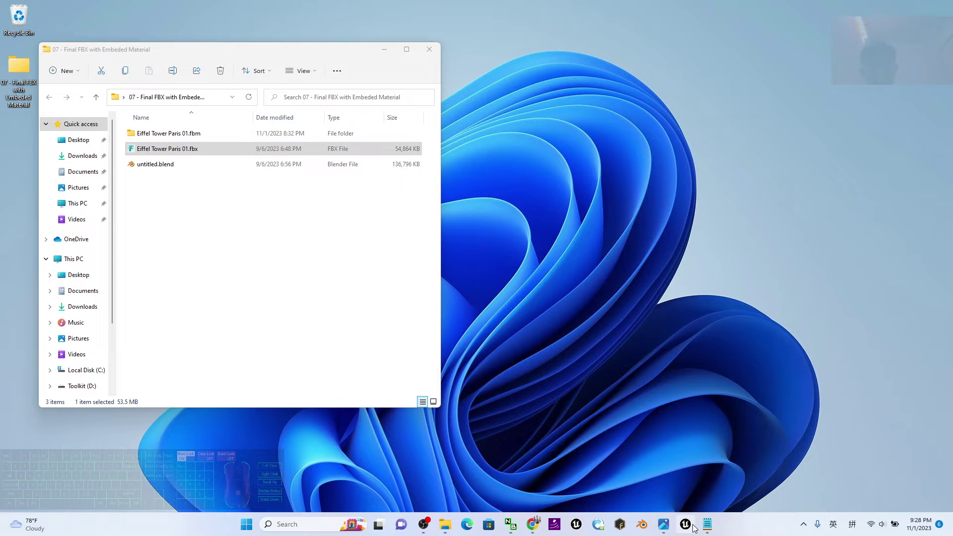
{"action": "left_click", "coordinate": [692, 528]}
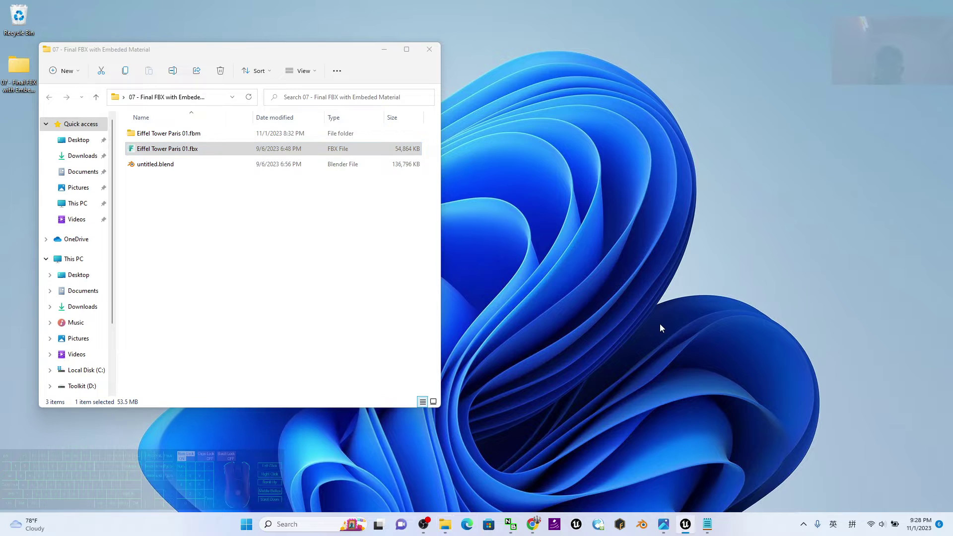
- Choose the Games > Third Person template for the new MyProject5 project
{"action": "left_click", "coordinate": [256, 156]}
{"action": "left_click", "coordinate": [245, 154]}
{"action": "left_click", "coordinate": [494, 101]}
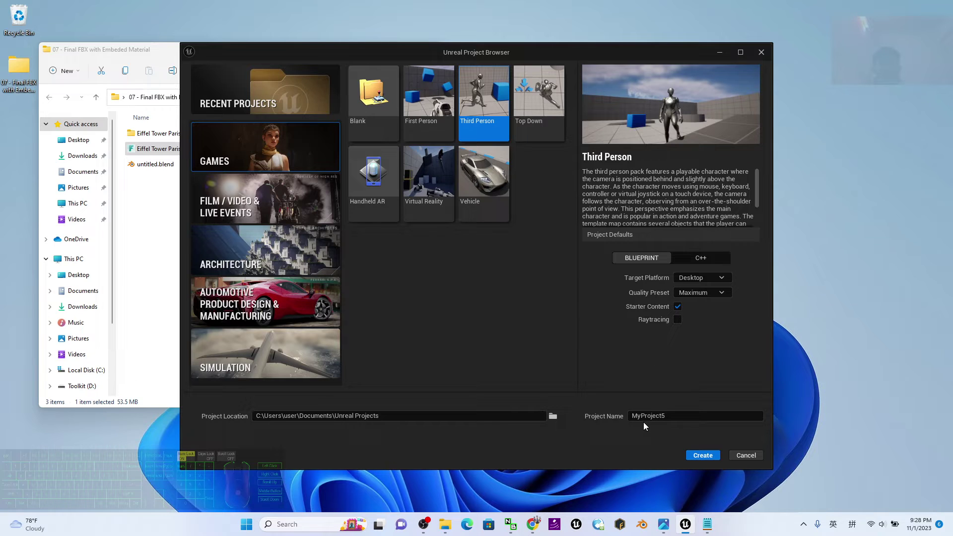
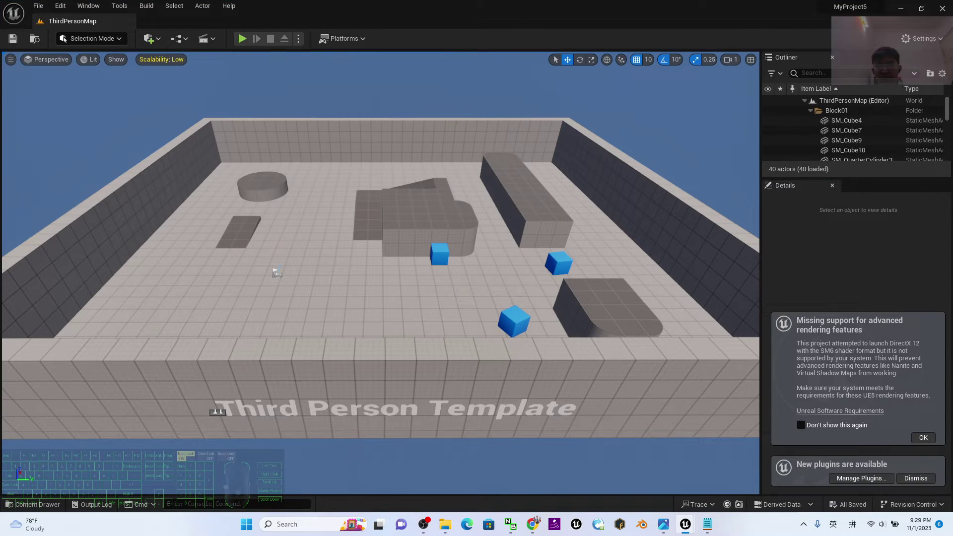
- Fly the viewport camera down to ground level near the player start and shrink the editor beside the FBX folder
{"action": "left_click", "coordinate": [247, 44]}
{"action": "left_click", "coordinate": [488, 271]}
{"action": "key", "text": "w"}
{"action": "key", "text": "d"}
{"action": "key", "text": "f"}
{"action": "scroll", "scroll_direction": "down", "scroll_amount": 3}
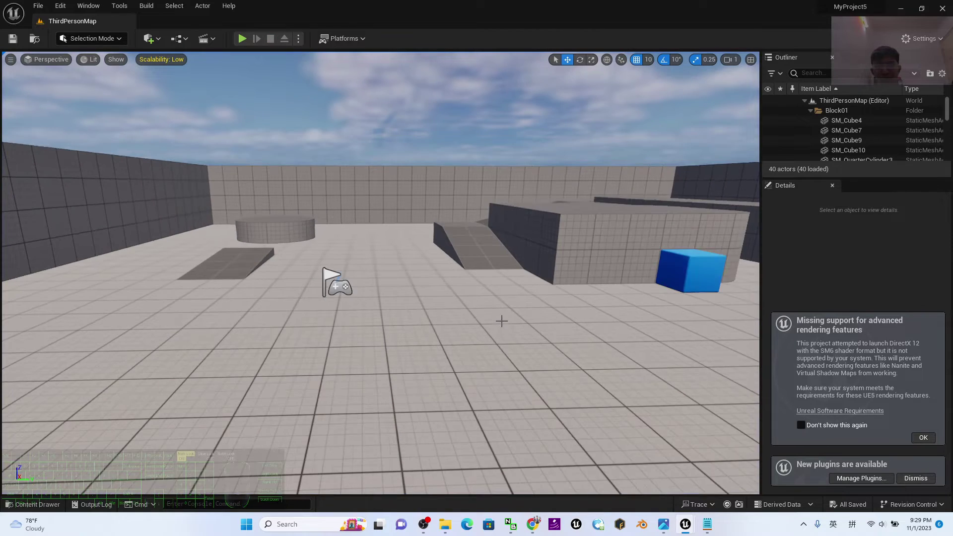
{"action": "left_click_drag", "start_coordinate": [455, 4], "coordinate": [539, 34]}
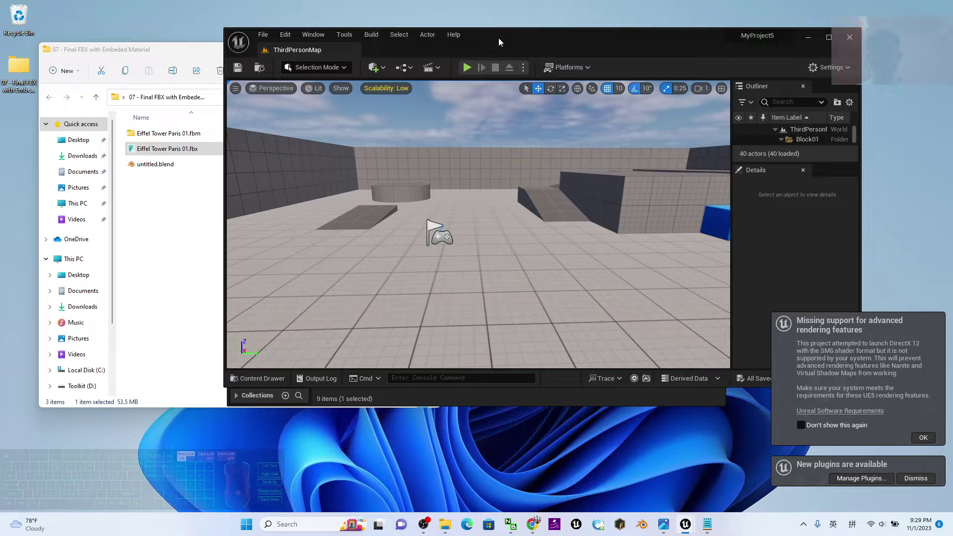
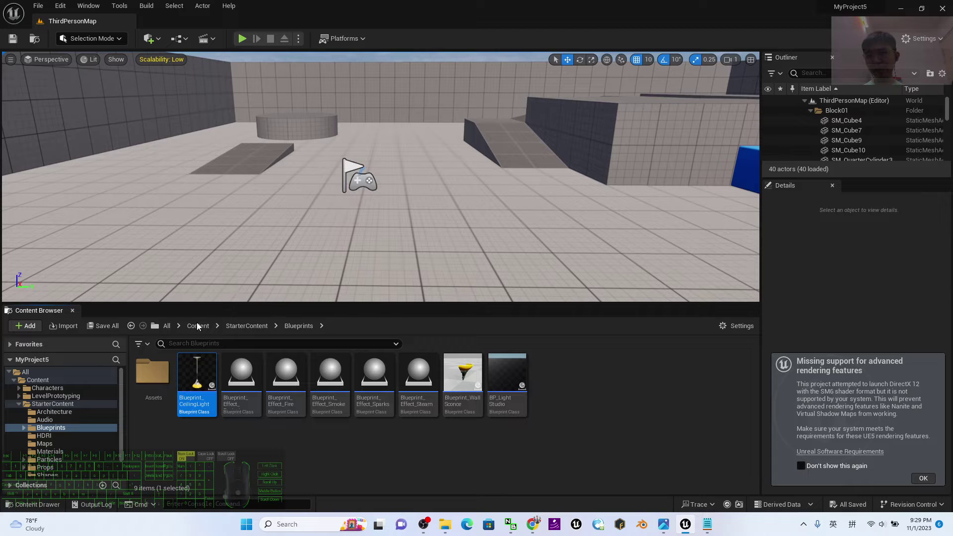
- Add a new folder under Content and start naming it GoogleMap3D_01
{"action": "left_click", "coordinate": [206, 331]}
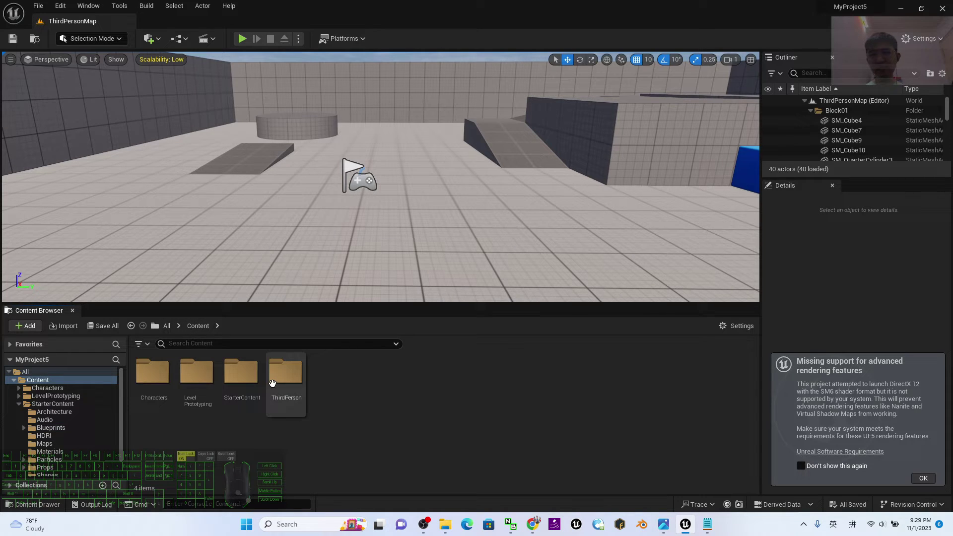
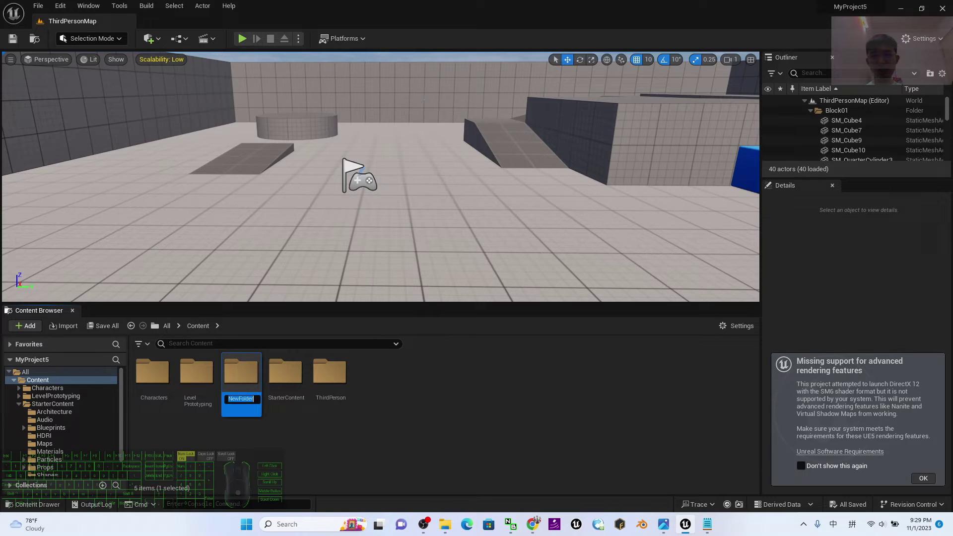
{"action": "key", "text": "shift+g"}
{"action": "key", "text": "o"}
{"action": "key", "text": "BackSpace"}
{"action": "key", "text": "BackSpace"}
{"action": "key", "text": "shift+BackSpace"}
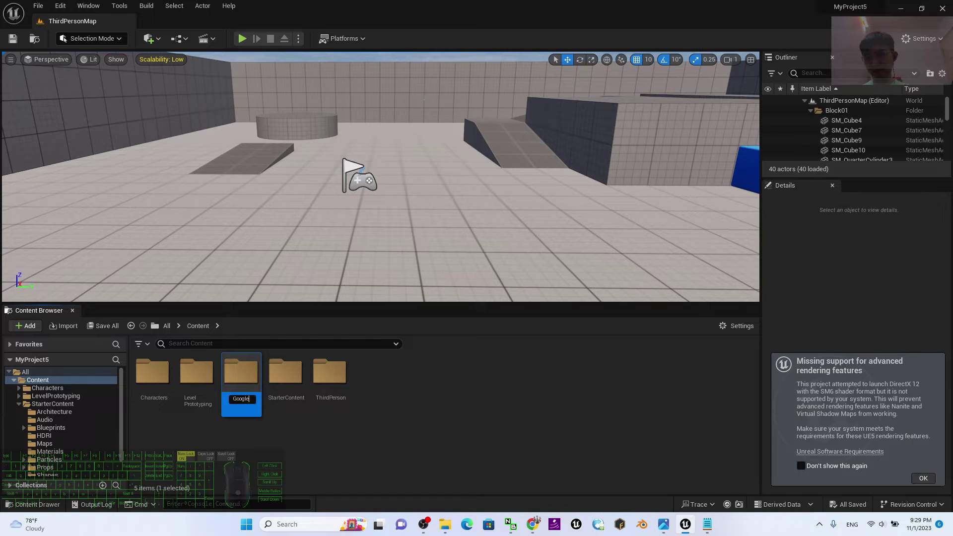
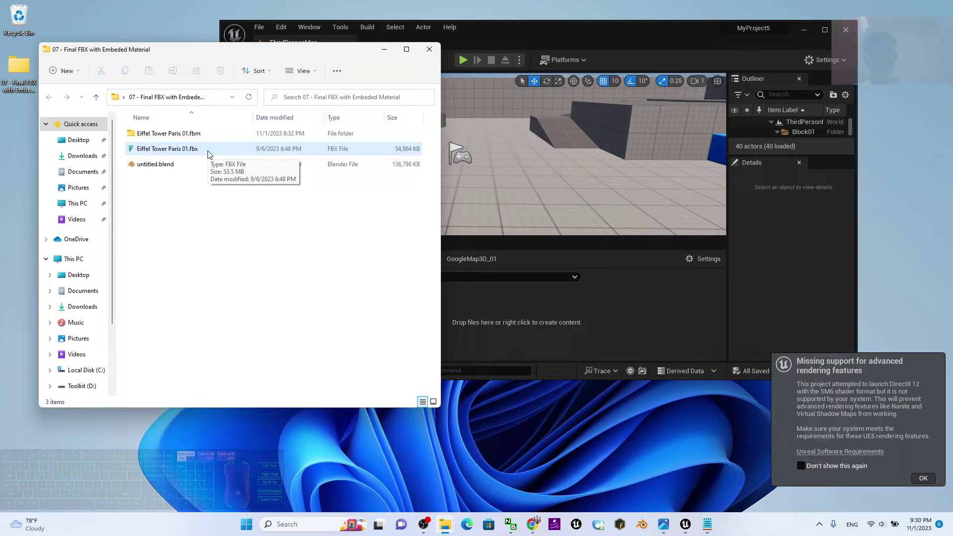
- Drag Eiffel Tower Paris 01.fbx into GoogleMap3D_01 and Import All with the default FBX options
{"action": "left_click", "coordinate": [211, 249]}
{"action": "left_click_drag", "start_coordinate": [179, 153], "coordinate": [499, 315]}
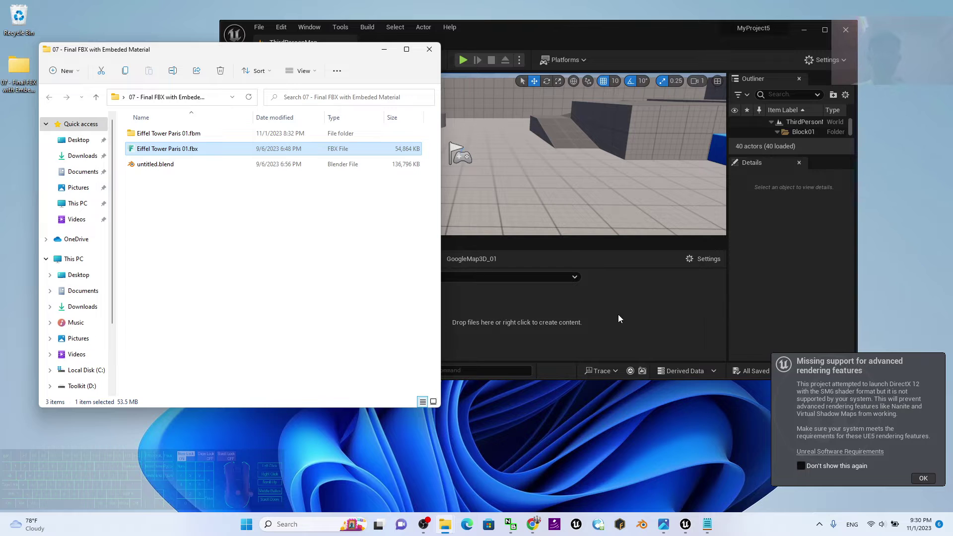
{"action": "left_click", "coordinate": [632, 318]}
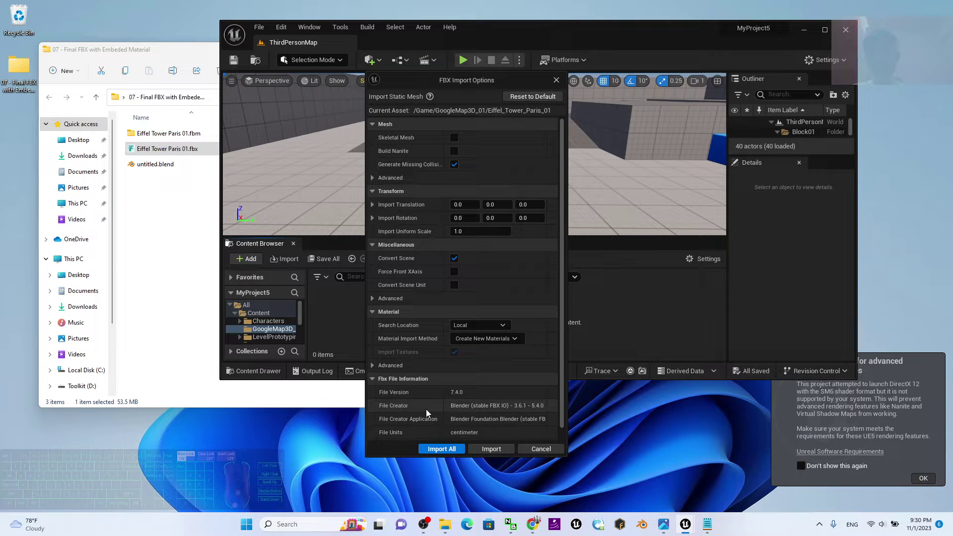
{"action": "left_click", "coordinate": [442, 453]}
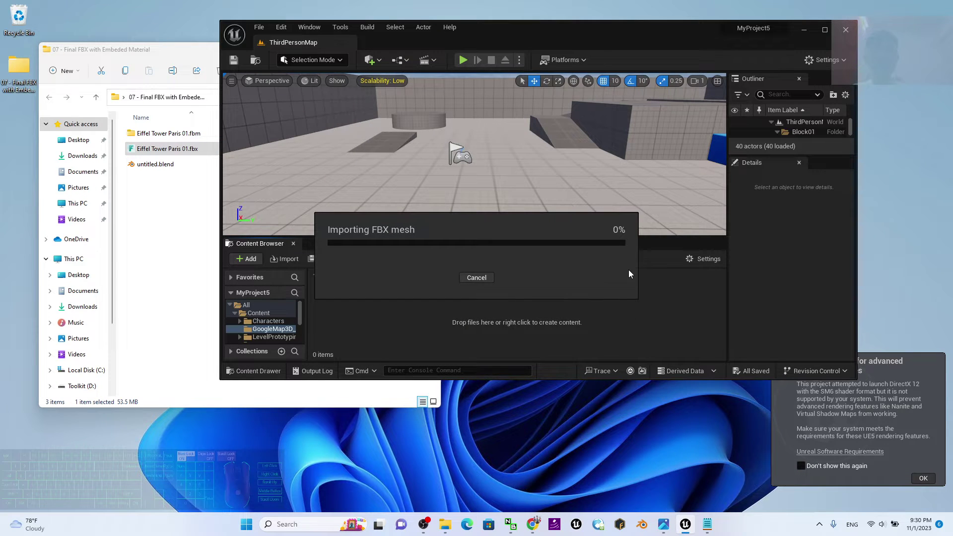
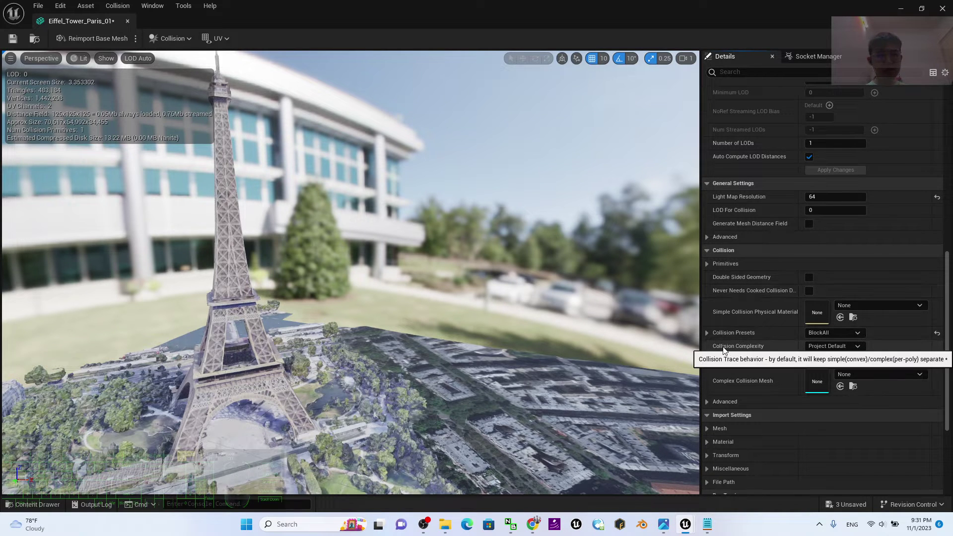
- Set the mesh's Collision Complexity to Use Complex Collision As Simple
{"action": "left_click", "coordinate": [840, 352]}
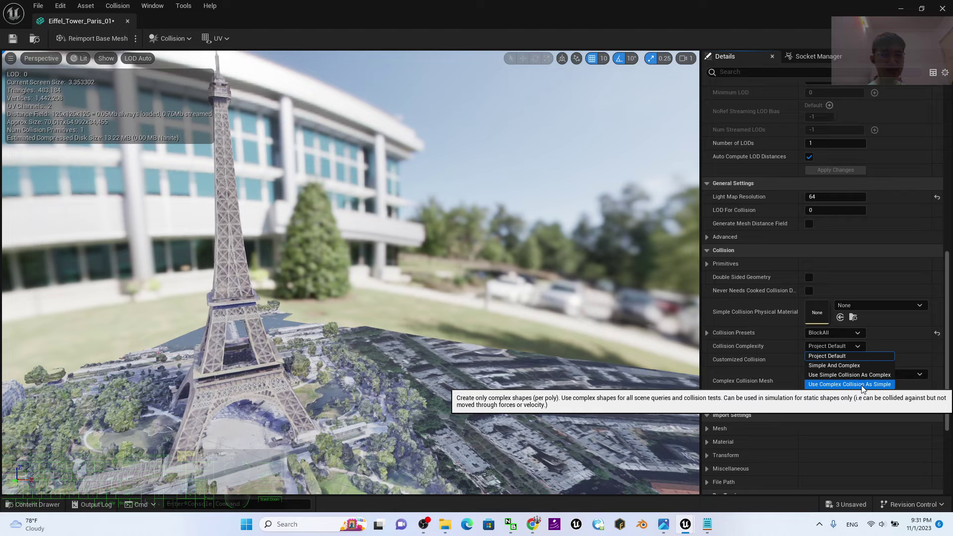
{"action": "left_click", "coordinate": [870, 389]}
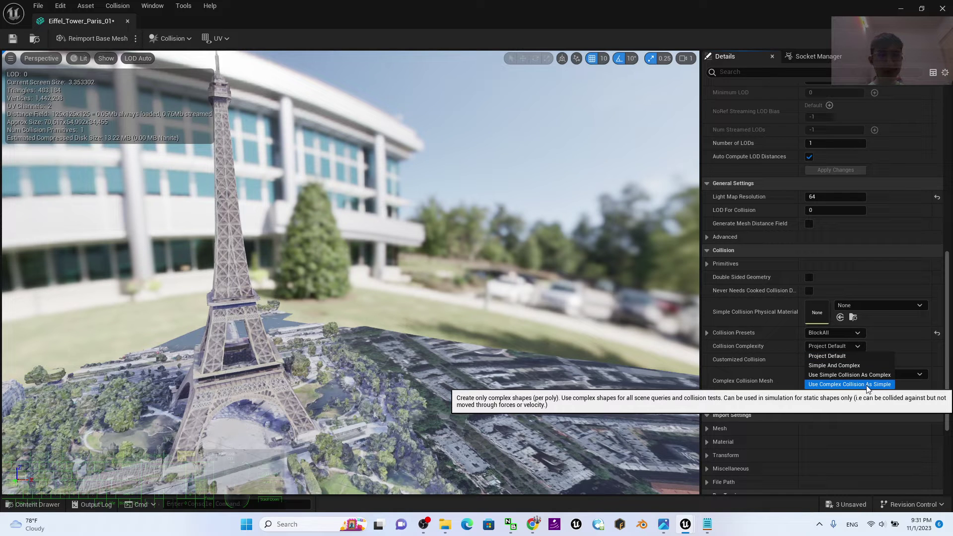
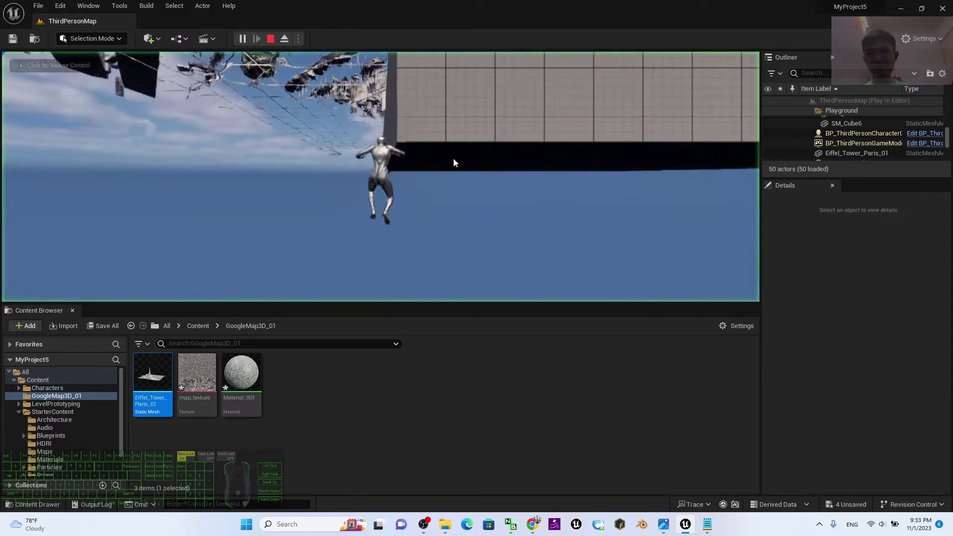
- Stop the Play In Editor session and return to editing the level
{"action": "key", "text": "Escape"}
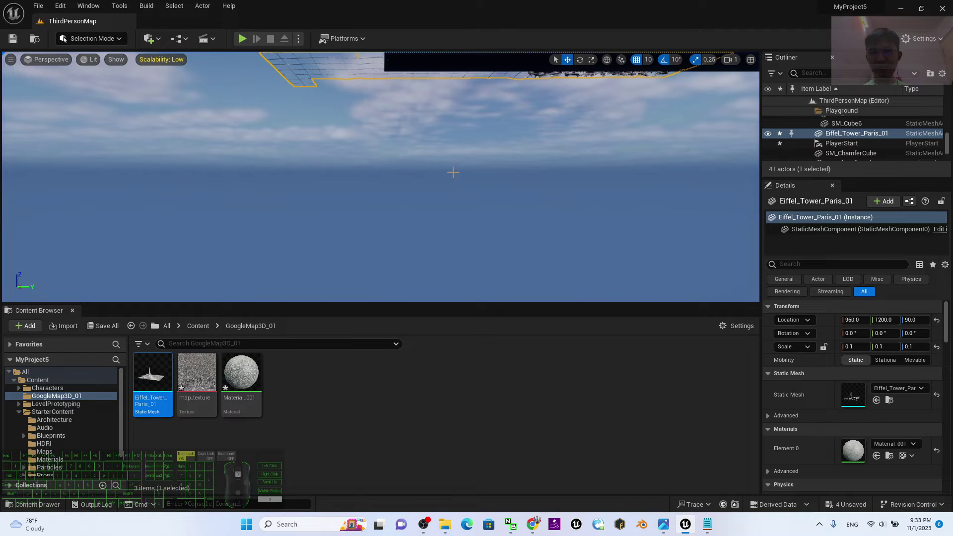
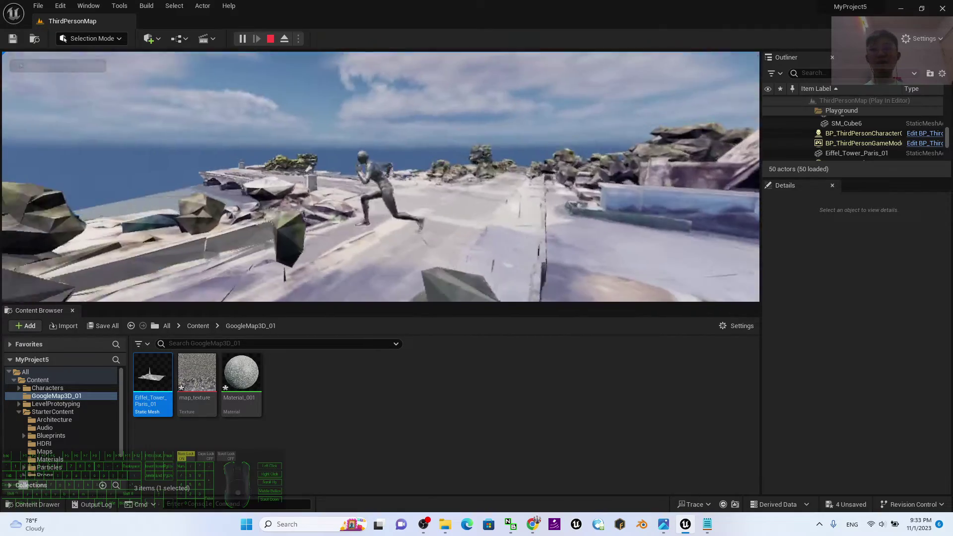
- Walk and jump the character across the Paris terrain up to the Eiffel Tower
{"action": "key", "text": "space"}
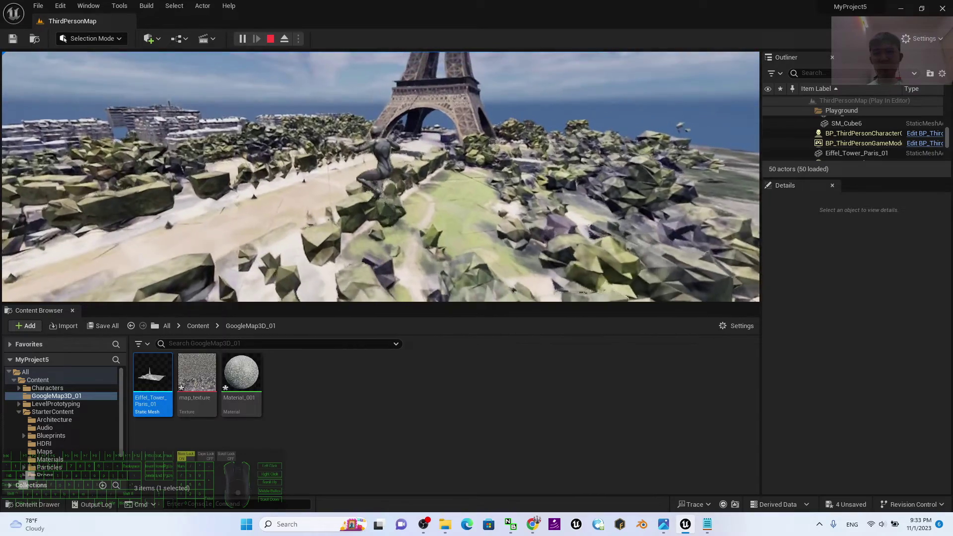
{"action": "key", "text": "space"}
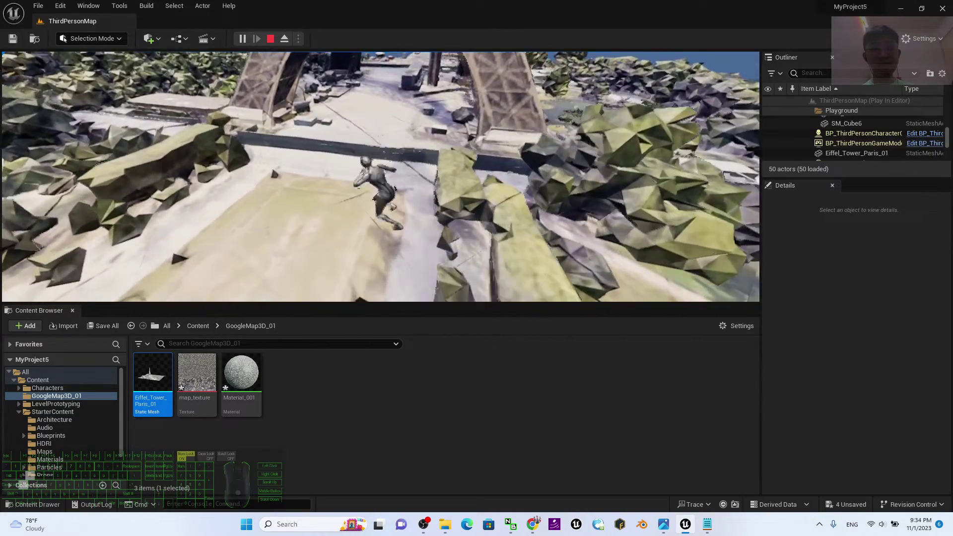
{"action": "key", "text": "space"}
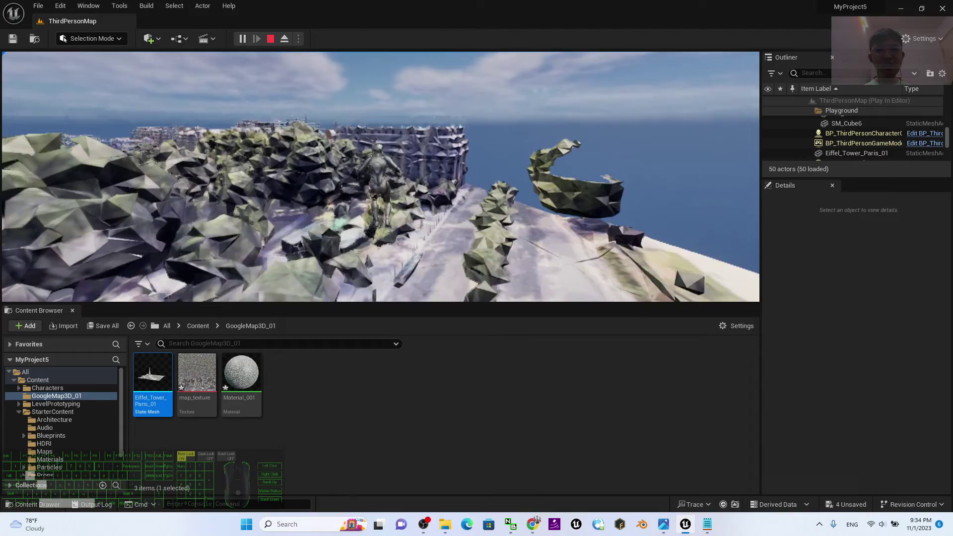
{"action": "key", "text": "space"}
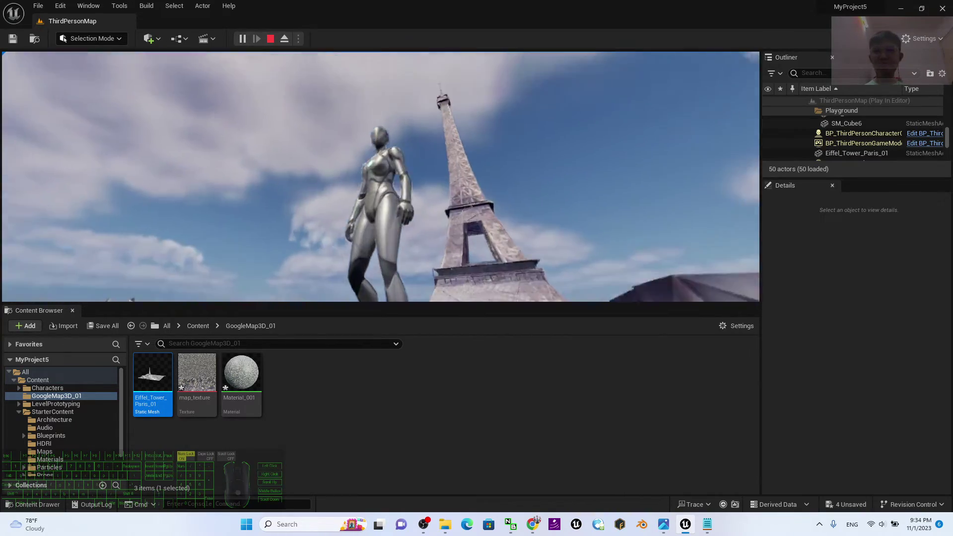
- End the playtest and show the 'Google Maps 3D to UE 5.3 - Tutorial' cover image in Photos
{"action": "key", "text": "Escape"}
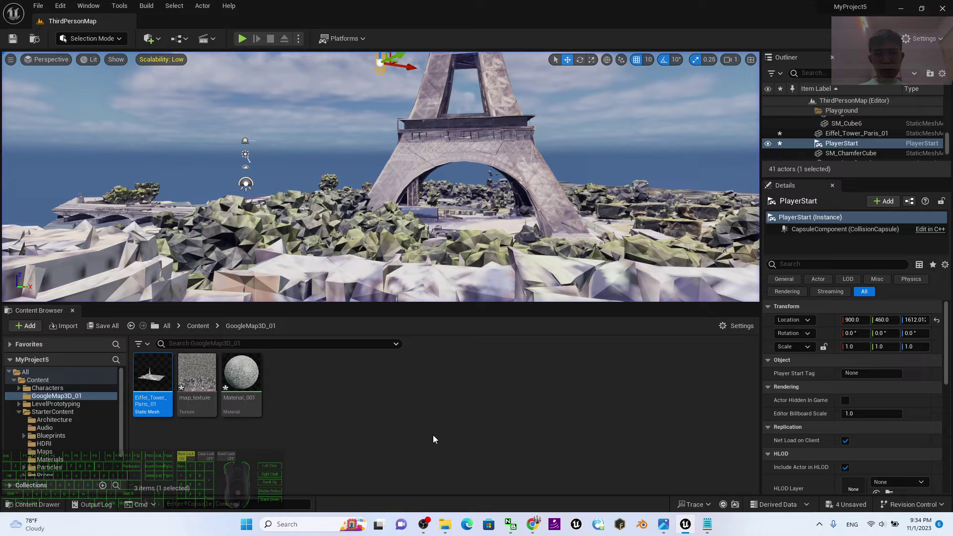
{"action": "left_click", "coordinate": [670, 532]}
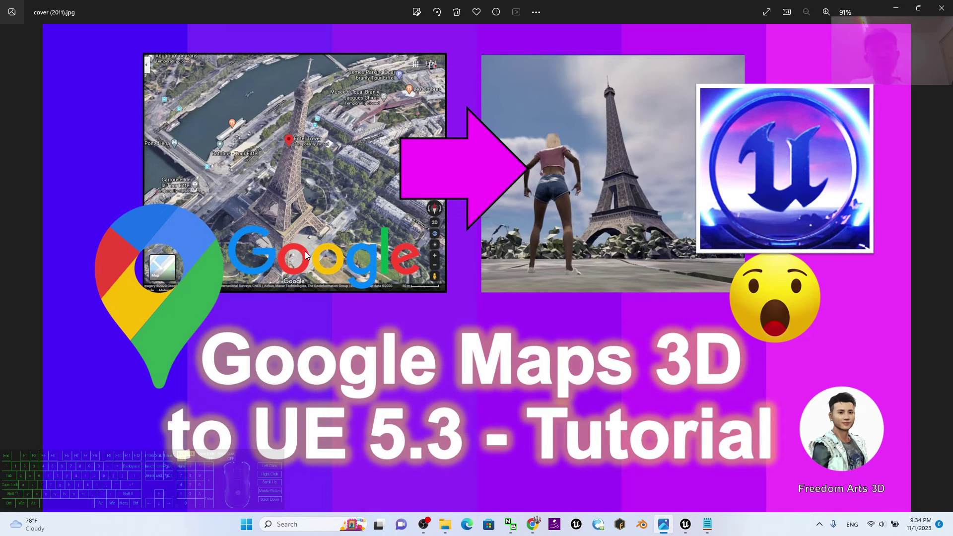
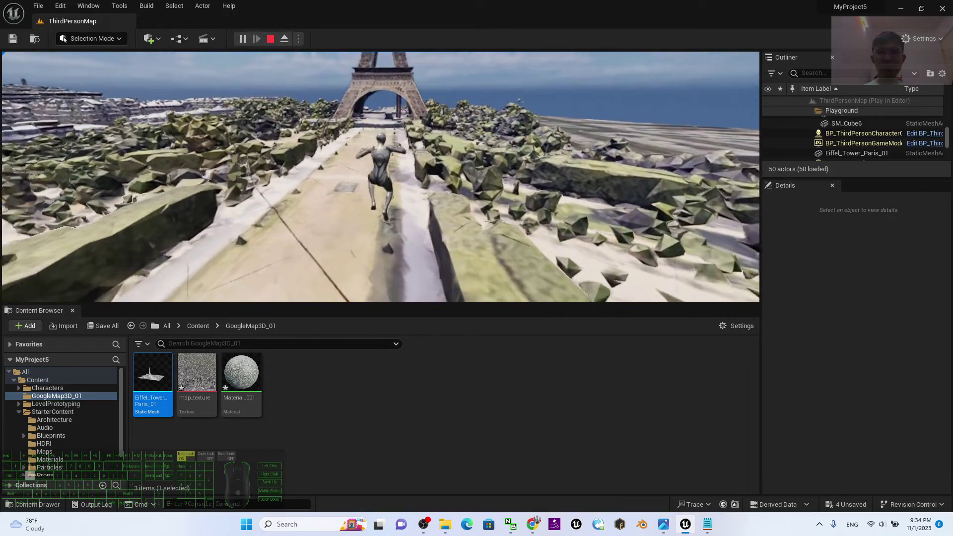
{"action": "key", "text": "Escape"}
{"action": "left_click", "coordinate": [667, 531]}
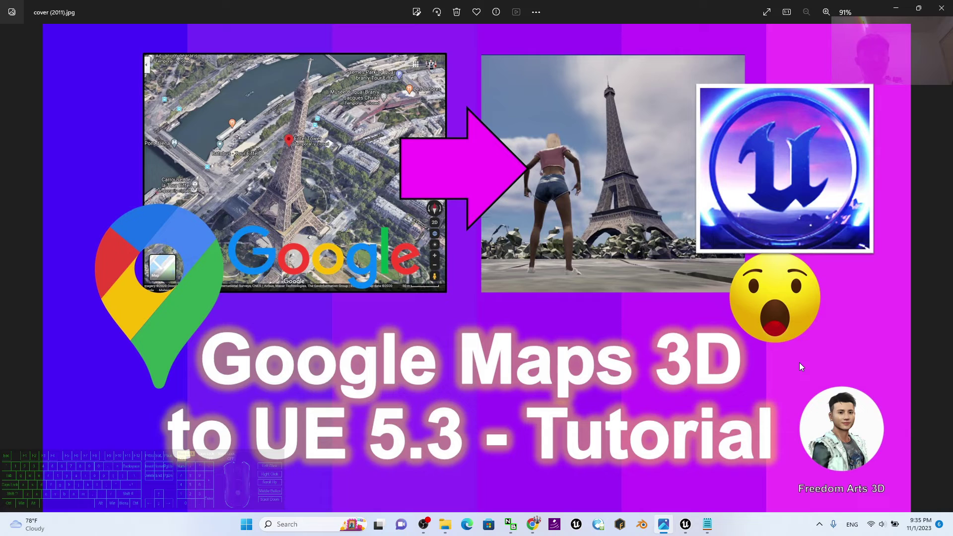